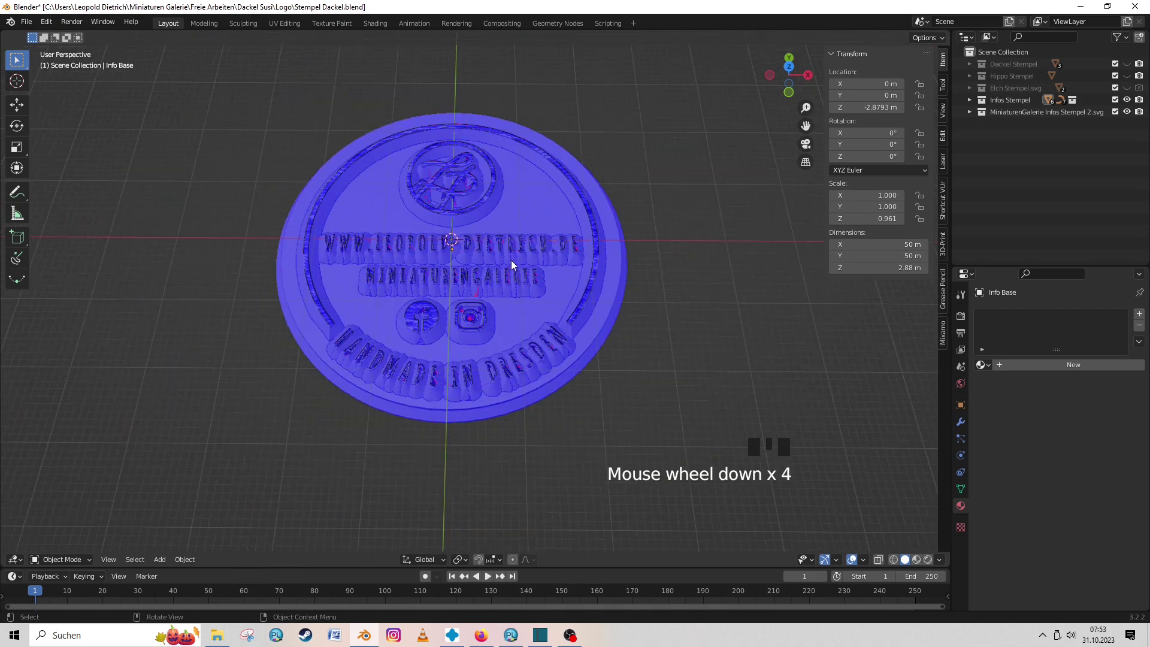
Step: Hide the existing stamp models and add a new text object at the origin
{"action": "middle_click", "coordinate": [545, 204]}
{"action": "left_click_drag", "start_coordinate": [275, 142], "coordinate": [504, 278]}
{"action": "key", "text": "shift+a"}
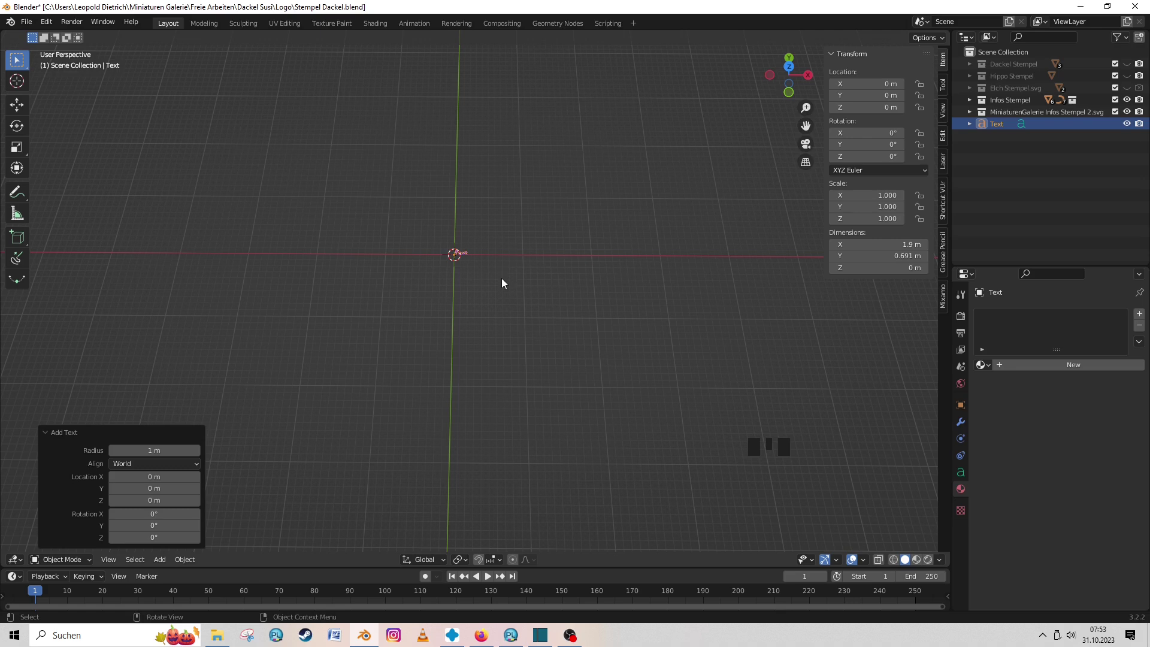
Step: Edit the text so it reads 'irgendwas' and finish editing
{"action": "key", "text": "KP_Decimal"}
{"action": "key", "text": "Tab"}
{"action": "key", "text": "BackSpace"}
{"action": "key", "text": "BackSpace"}
{"action": "key", "text": "i"}
{"action": "key", "text": "Return"}
{"action": "key", "text": "BackSpace"}
{"action": "key", "text": "Tab"}
Step: Scale the text up tenfold to about 40 m wide and apply the scale so it reads 1.0
{"action": "scroll", "scroll_direction": "down", "scroll_amount": 3}
{"action": "left_click_drag", "start_coordinate": [967, 478], "coordinate": [670, 390]}
{"action": "scroll", "scroll_direction": "down", "scroll_amount": 3}
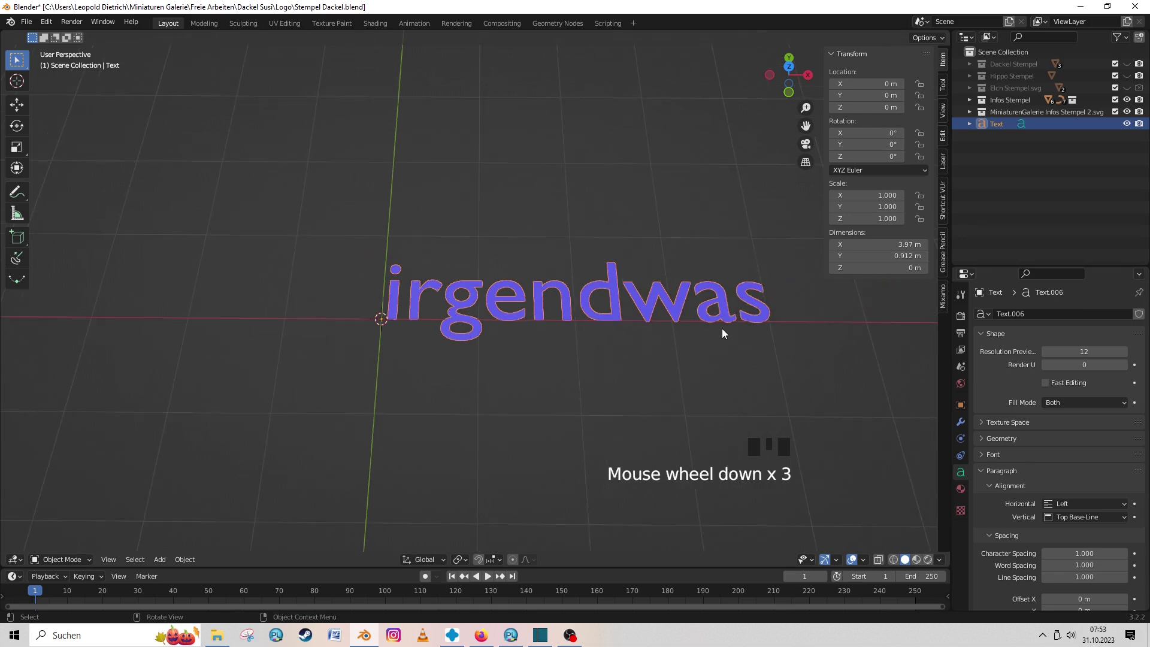
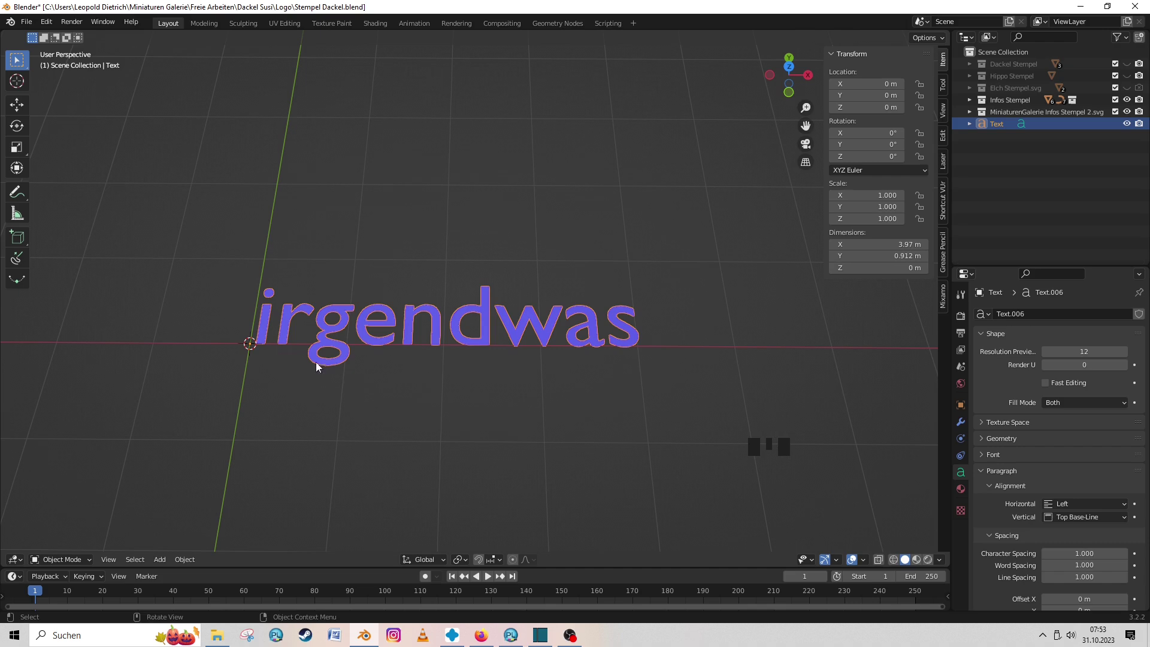
{"action": "scroll", "scroll_direction": "down", "scroll_amount": 3}
{"action": "key", "text": "s"}
{"action": "scroll", "scroll_direction": "down", "scroll_amount": 3}
{"action": "middle_click", "coordinate": [641, 305]}
{"action": "scroll", "scroll_direction": "down", "scroll_amount": 3}
{"action": "left_click_drag", "start_coordinate": [604, 329], "coordinate": [563, 338]}
{"action": "key", "text": "ctrl+a"}
{"action": "left_click_drag", "start_coordinate": [541, 360], "coordinate": [520, 353]}
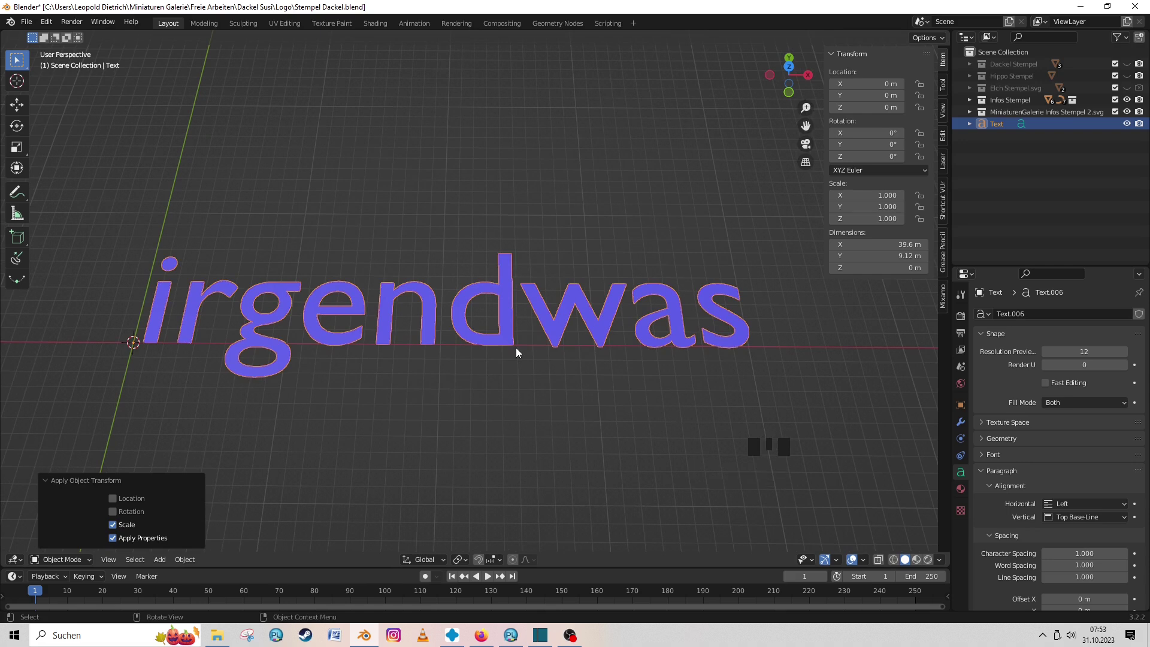
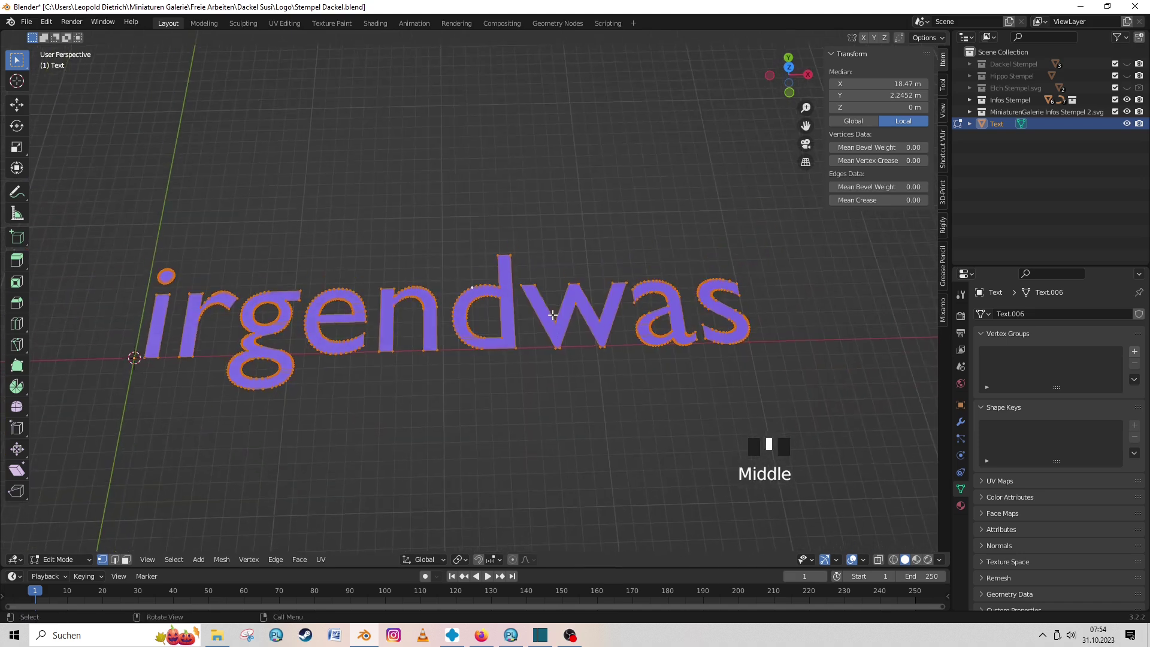
Step: Leave edit mode, inspect the converted lettering mesh and re-enter vertex editing
{"action": "key", "text": "Tab"}
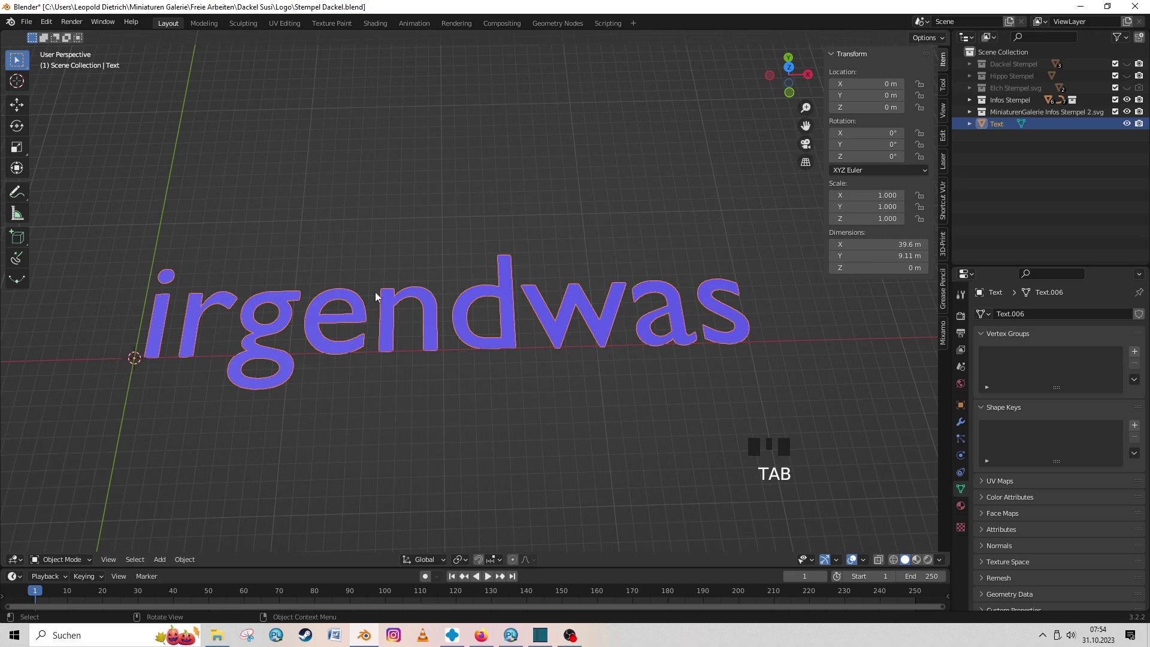
{"action": "left_click_drag", "start_coordinate": [407, 330], "coordinate": [745, 272]}
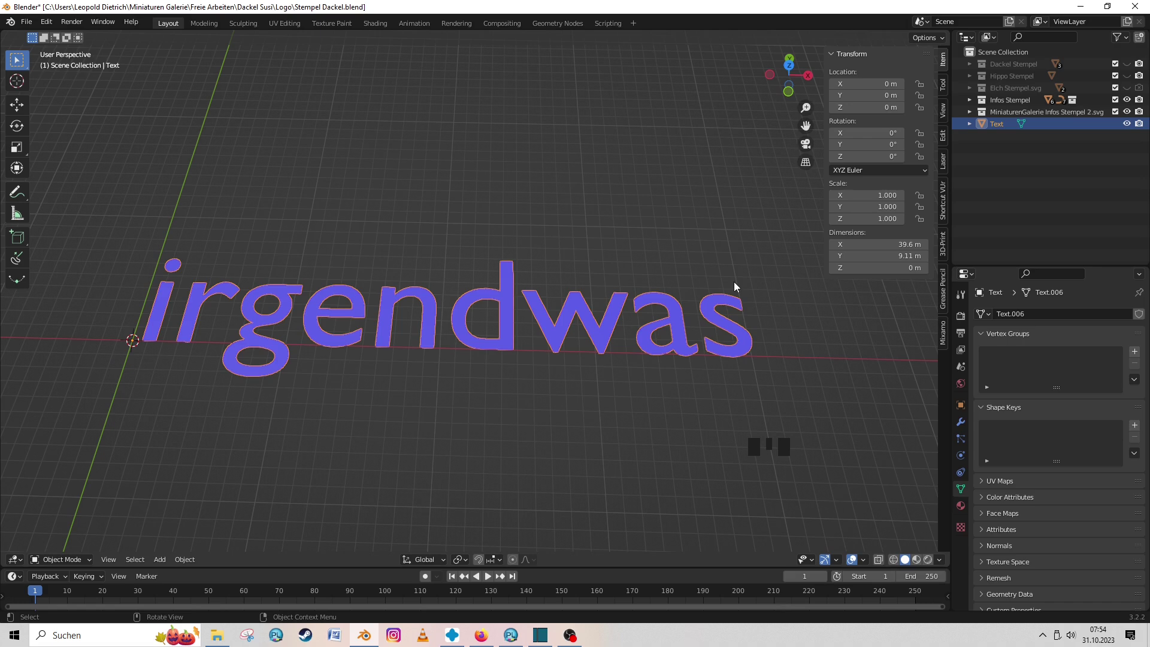
{"action": "middle_click", "coordinate": [539, 363]}
{"action": "key", "text": "Tab"}
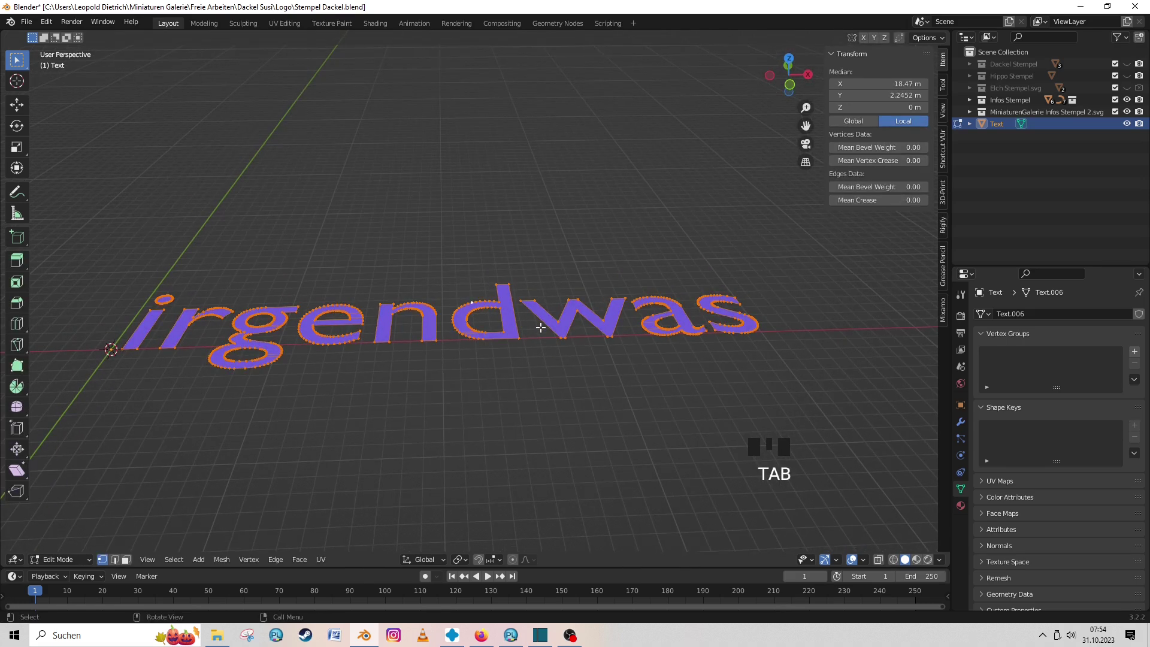
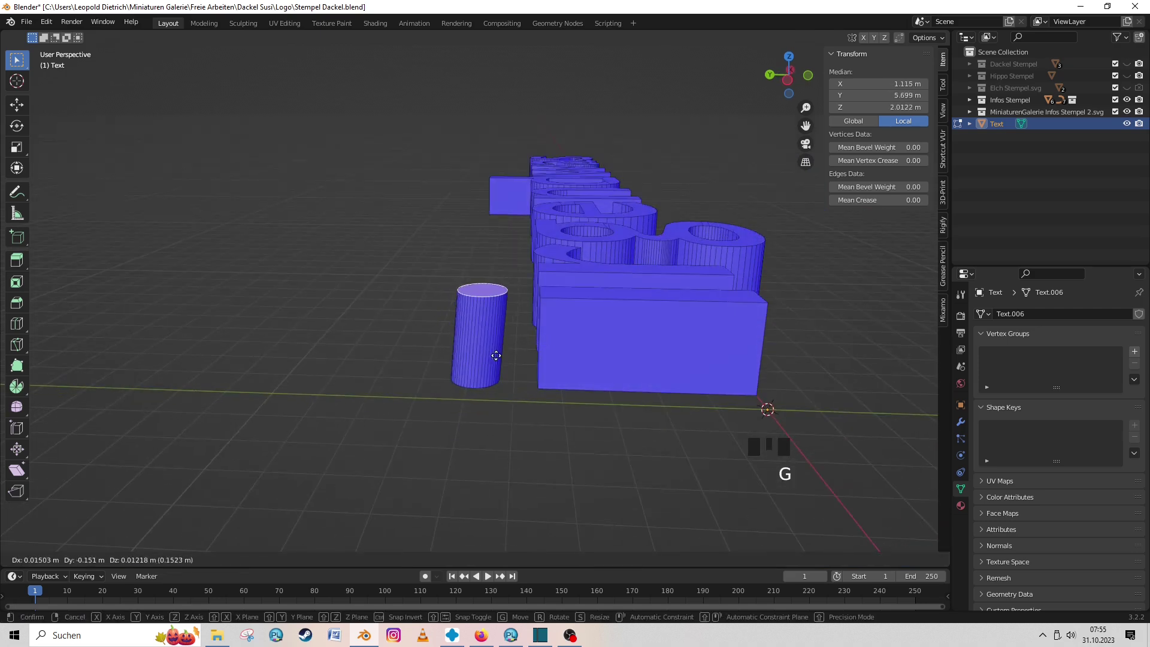
Step: Zoom in on the letters while extruding them into solid blocks about 2 m tall
{"action": "scroll", "scroll_direction": "up", "scroll_amount": 3}
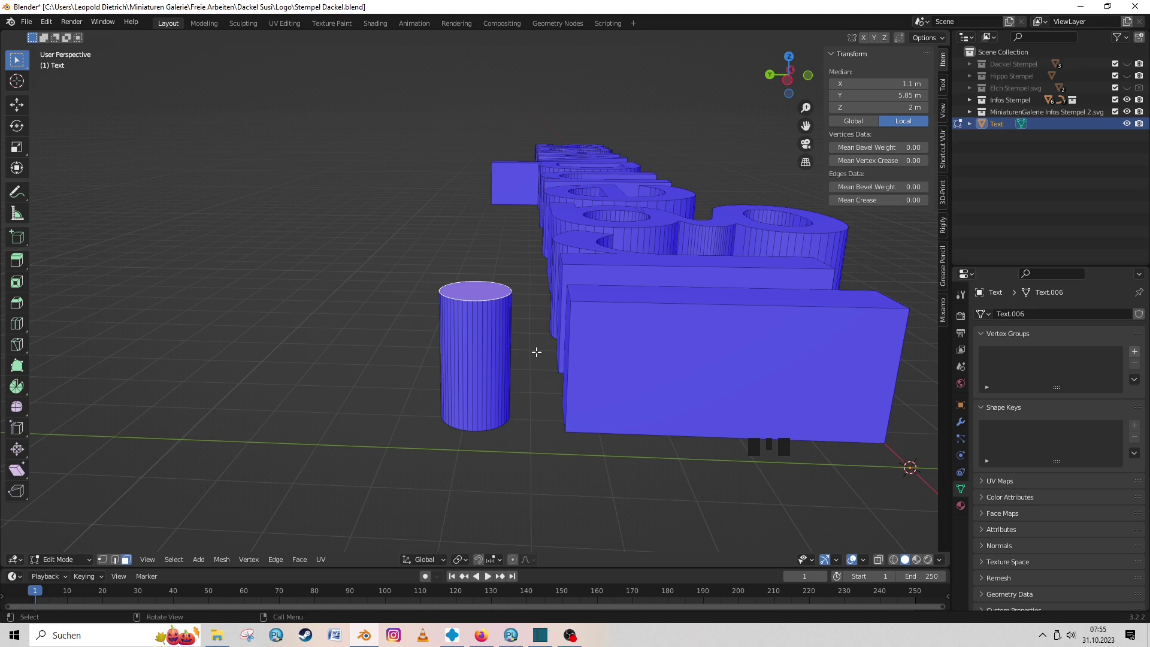
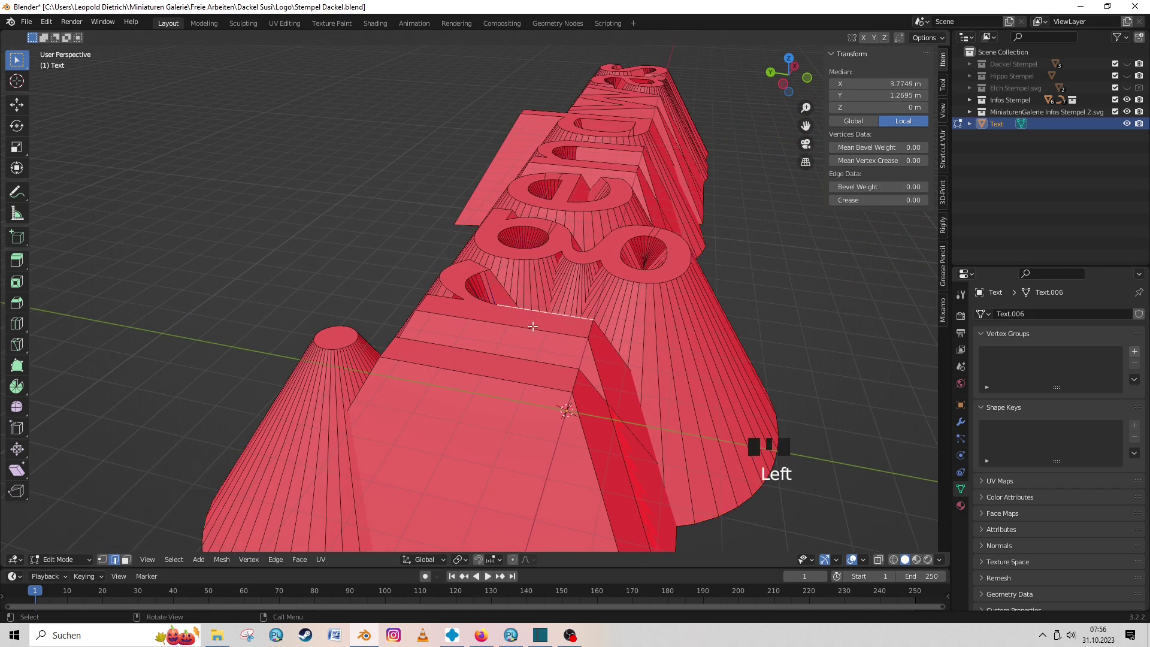
Step: Select all faces sharing the same normal with Shift+G, then leave mesh editing
{"action": "key", "text": "shift+g"}
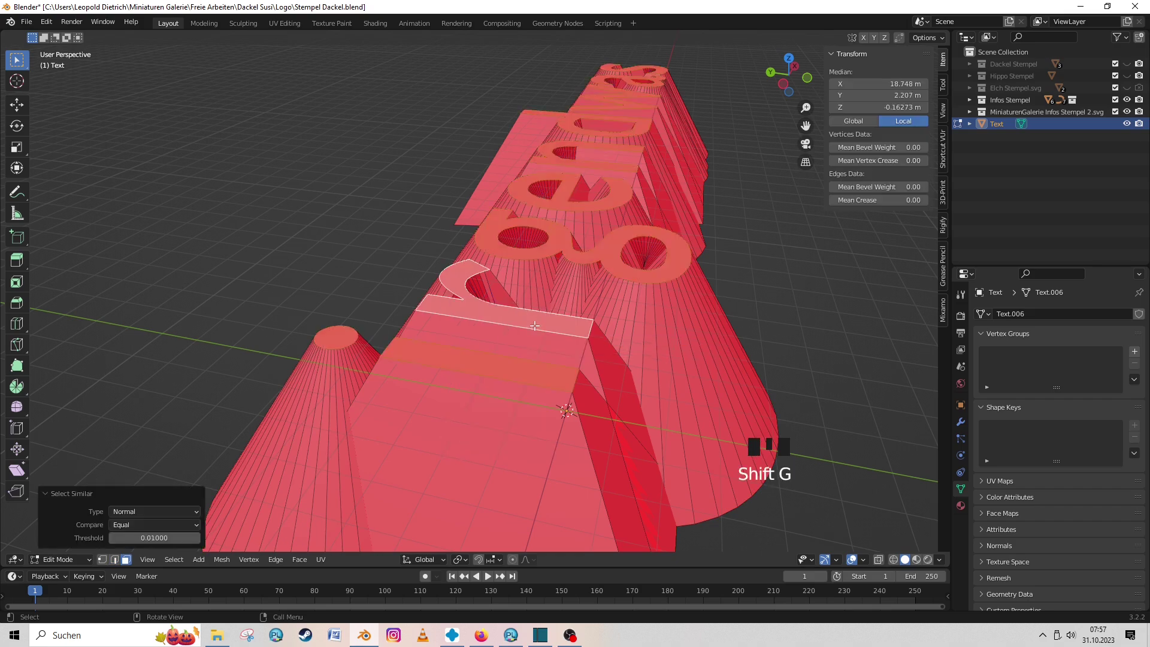
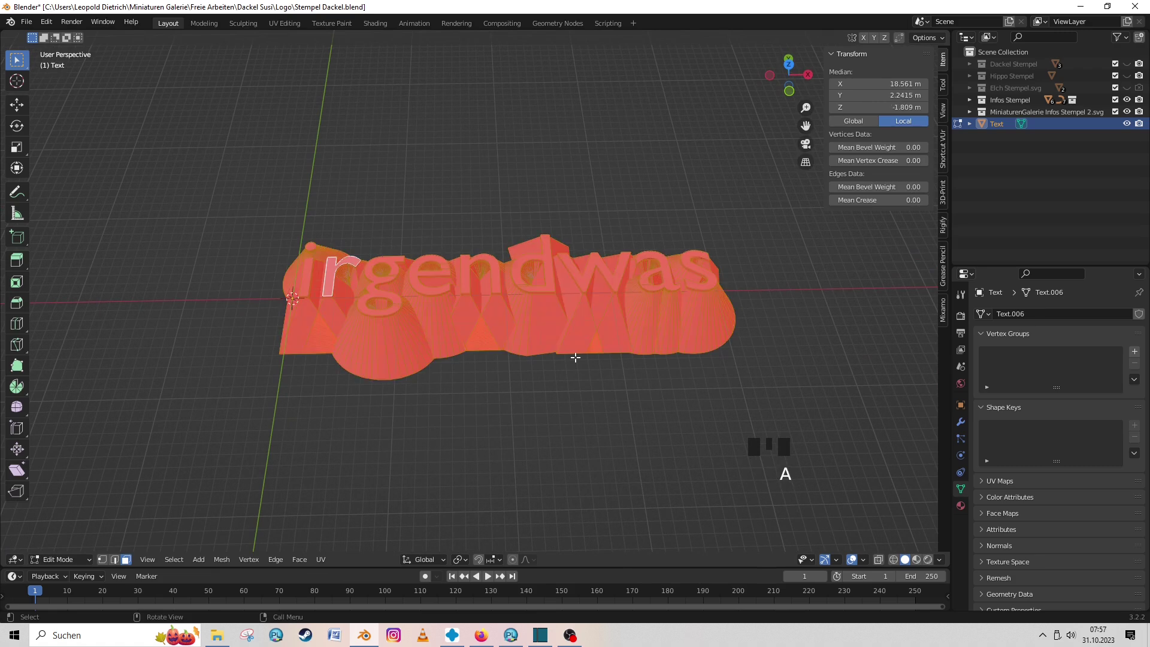
{"action": "key", "text": "shift+n"}
Step: Delete the irgendwas test object and import MiniaturenGalerie Infos Stempel 2.svg
{"action": "key", "text": "Tab"}
{"action": "left_click_drag", "start_coordinate": [571, 378], "coordinate": [522, 371]}
{"action": "scroll", "scroll_direction": "up", "scroll_amount": 3}
{"action": "middle_click", "coordinate": [514, 394]}
{"action": "scroll", "scroll_direction": "down", "scroll_amount": 3}
{"action": "middle_click", "coordinate": [543, 357]}
{"action": "scroll", "scroll_direction": "up", "scroll_amount": 3}
{"action": "left_click_drag", "start_coordinate": [385, 312], "coordinate": [33, 27]}
{"action": "left_click_drag", "start_coordinate": [33, 27], "coordinate": [209, 262]}
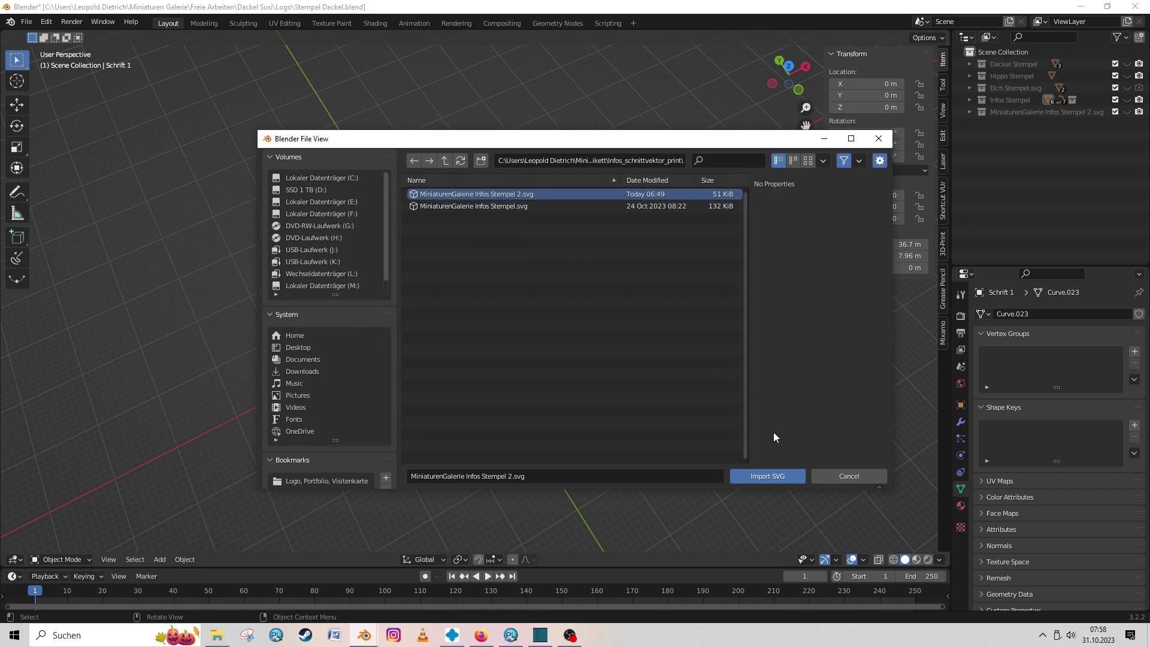
Step: Scale the imported stamp curves by 100 to about 4.3 m across
{"action": "scroll", "scroll_direction": "down", "scroll_amount": 3}
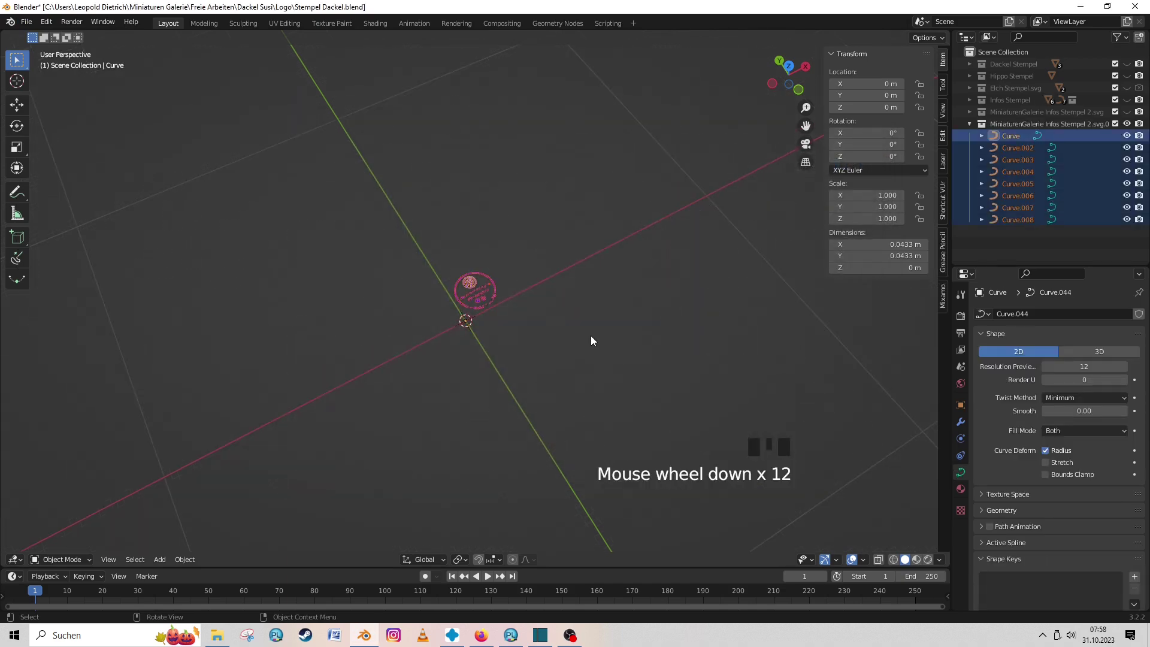
{"action": "key", "text": "s"}
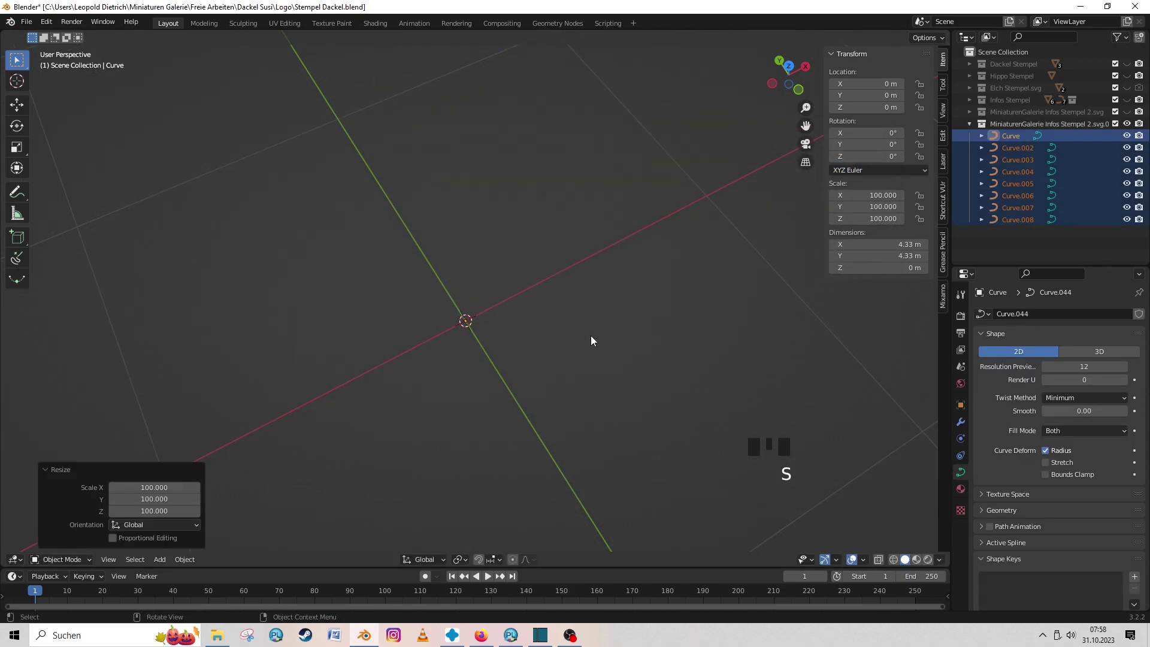
{"action": "key", "text": "KP_Decimal"}
{"action": "scroll", "scroll_direction": "down", "scroll_amount": 3}
{"action": "middle_click", "coordinate": [548, 374]}
{"action": "key", "text": "shift+a"}
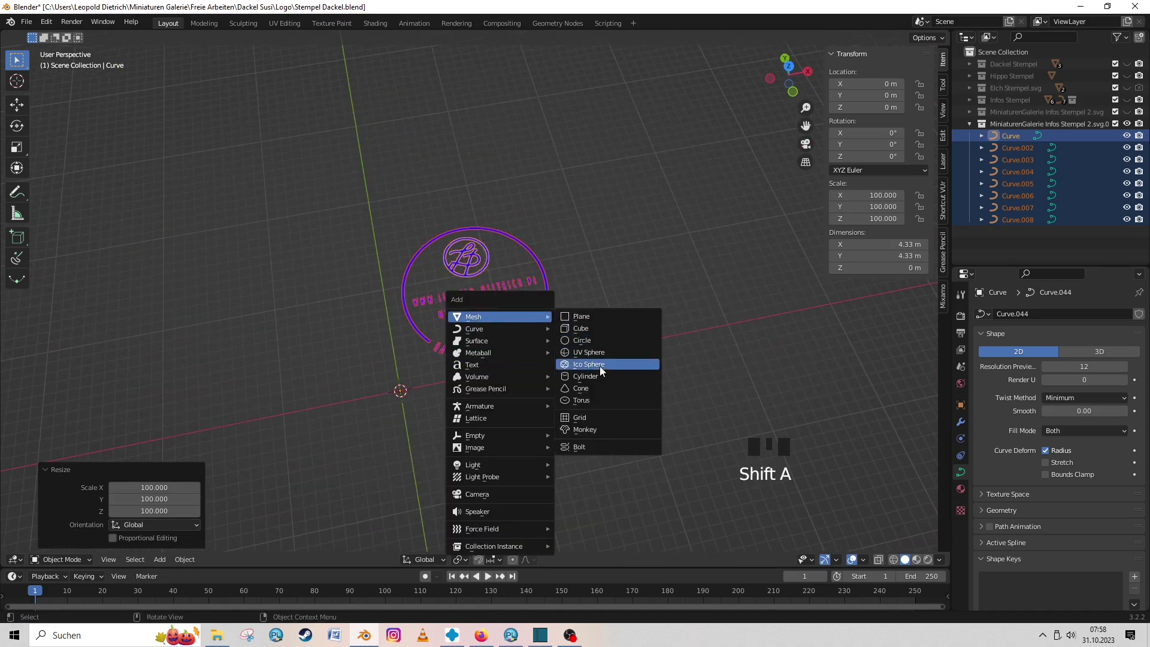
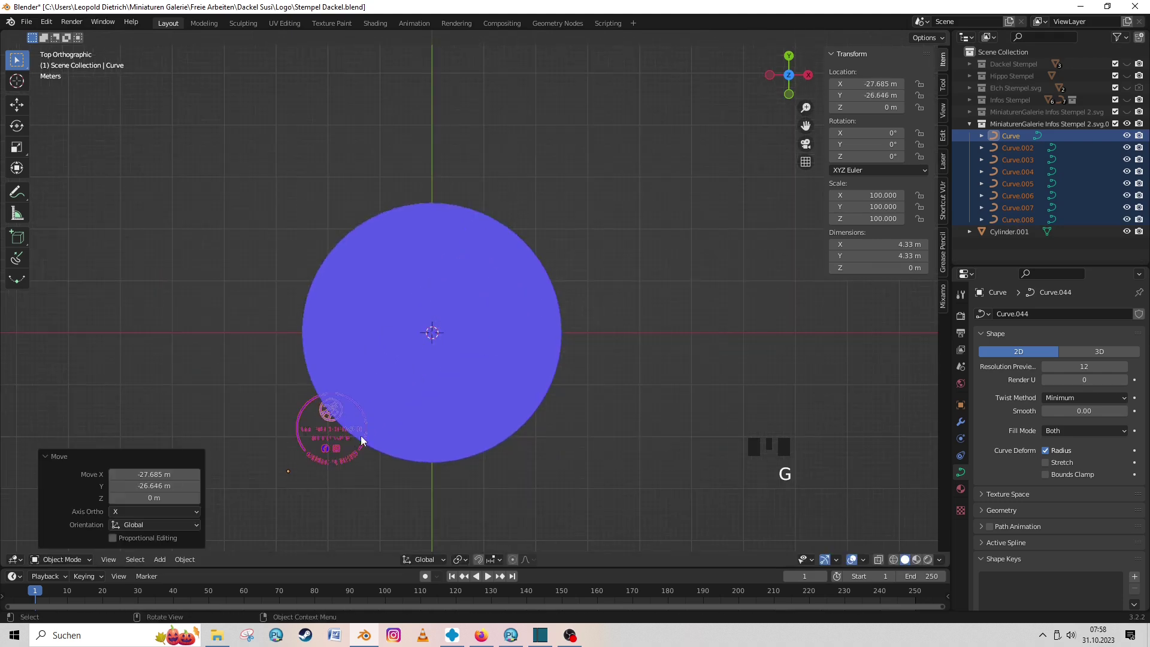
Step: Zoom the view while fitting the stamp curves onto the 50 m cylinder disc
{"action": "scroll", "scroll_direction": "down", "scroll_amount": 3}
{"action": "scroll", "scroll_direction": "up", "scroll_amount": 3}
{"action": "left_click_drag", "start_coordinate": [544, 298], "coordinate": [601, 211]}
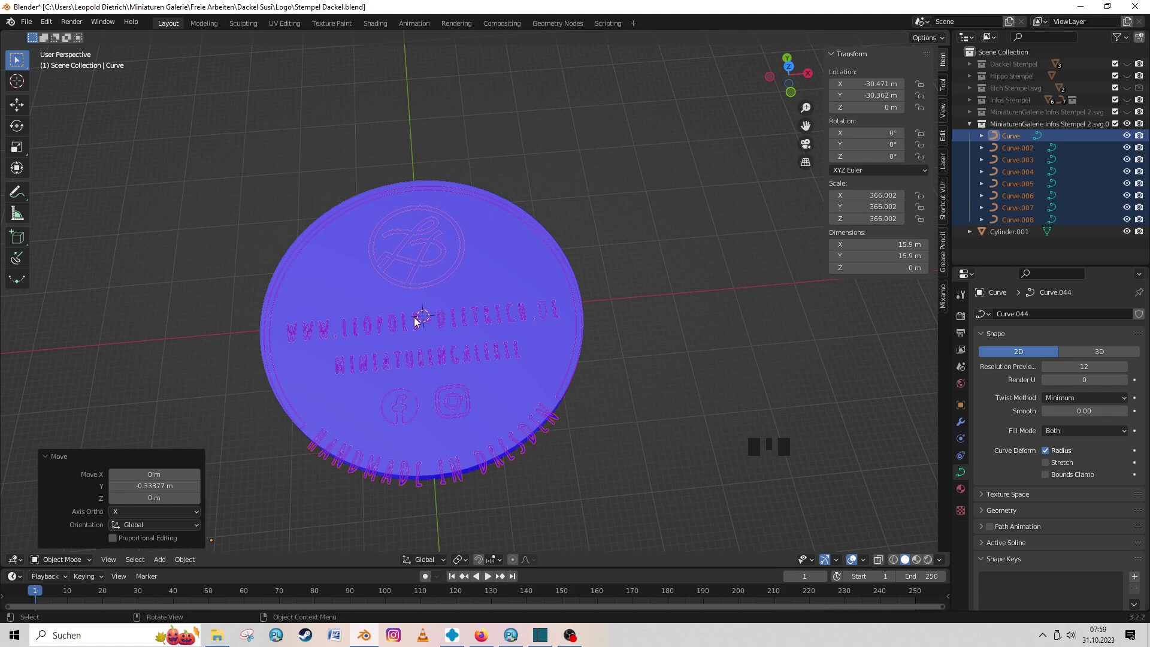
{"action": "left_click_drag", "start_coordinate": [550, 259], "coordinate": [629, 295]}
{"action": "scroll", "scroll_direction": "up", "scroll_amount": 3}
{"action": "left_click", "coordinate": [572, 275]}
{"action": "middle_click", "coordinate": [435, 272]}
{"action": "scroll", "scroll_direction": "down", "scroll_amount": 3}
{"action": "middle_click", "coordinate": [460, 221]}
{"action": "left_click", "coordinate": [511, 228]}
{"action": "scroll", "scroll_direction": "up", "scroll_amount": 3}
{"action": "scroll", "scroll_direction": "up", "scroll_amount": 3}
{"action": "scroll", "scroll_direction": "up", "scroll_amount": 3}
{"action": "left_click_drag", "start_coordinate": [438, 408], "coordinate": [442, 359]}
{"action": "scroll", "scroll_direction": "up", "scroll_amount": 3}
{"action": "middle_click", "coordinate": [525, 321]}
{"action": "left_click", "coordinate": [523, 327]}
{"action": "scroll", "scroll_direction": "up", "scroll_amount": 3}
Step: Set the lettering Fill Mode to None, test it, then undo back to the filled curve
{"action": "left_click_drag", "start_coordinate": [531, 361], "coordinate": [987, 467]}
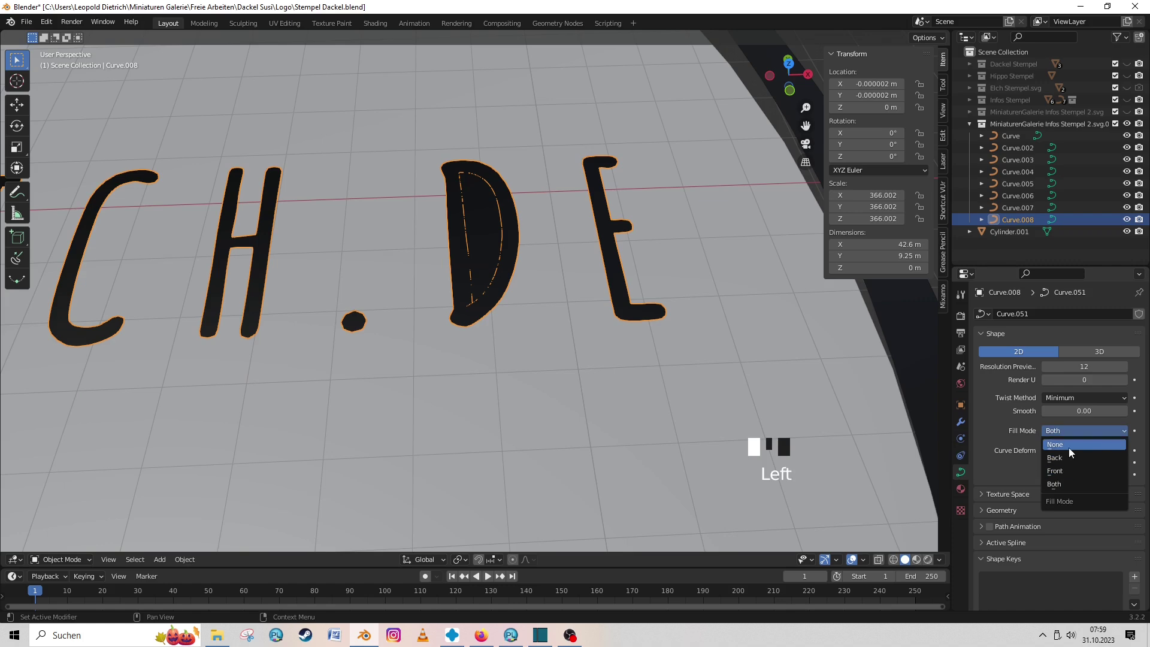
{"action": "left_click_drag", "start_coordinate": [595, 306], "coordinate": [639, 306]}
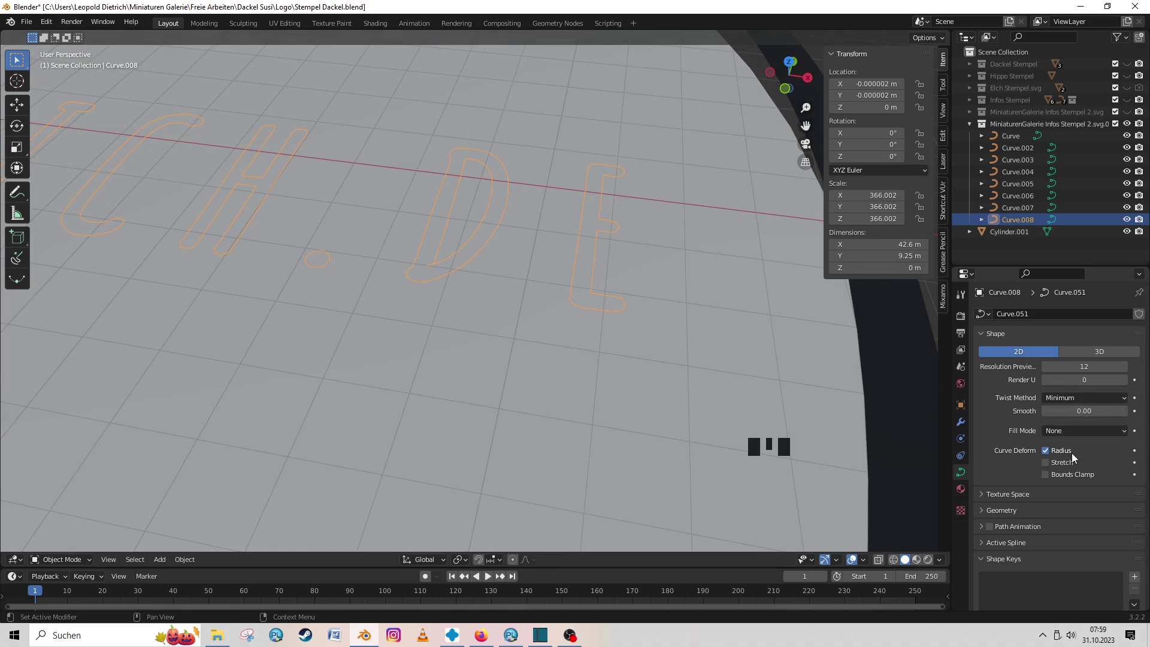
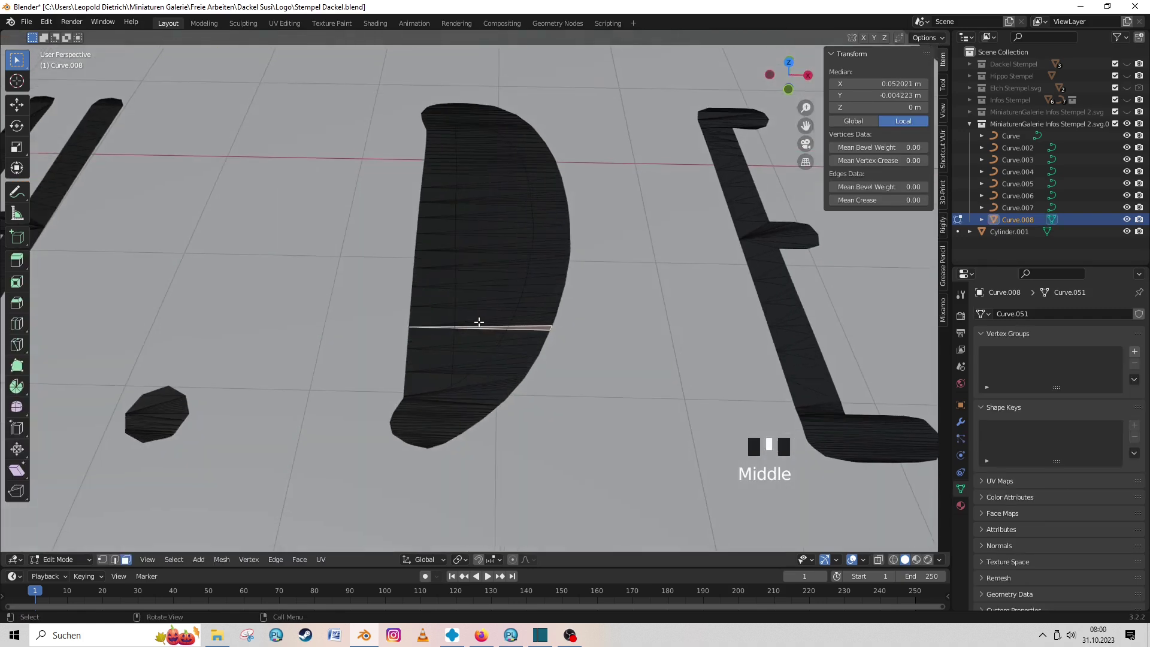
{"action": "key", "text": "g"}
{"action": "key", "text": "ctrl+z"}
{"action": "key", "text": "ctrl+z"}
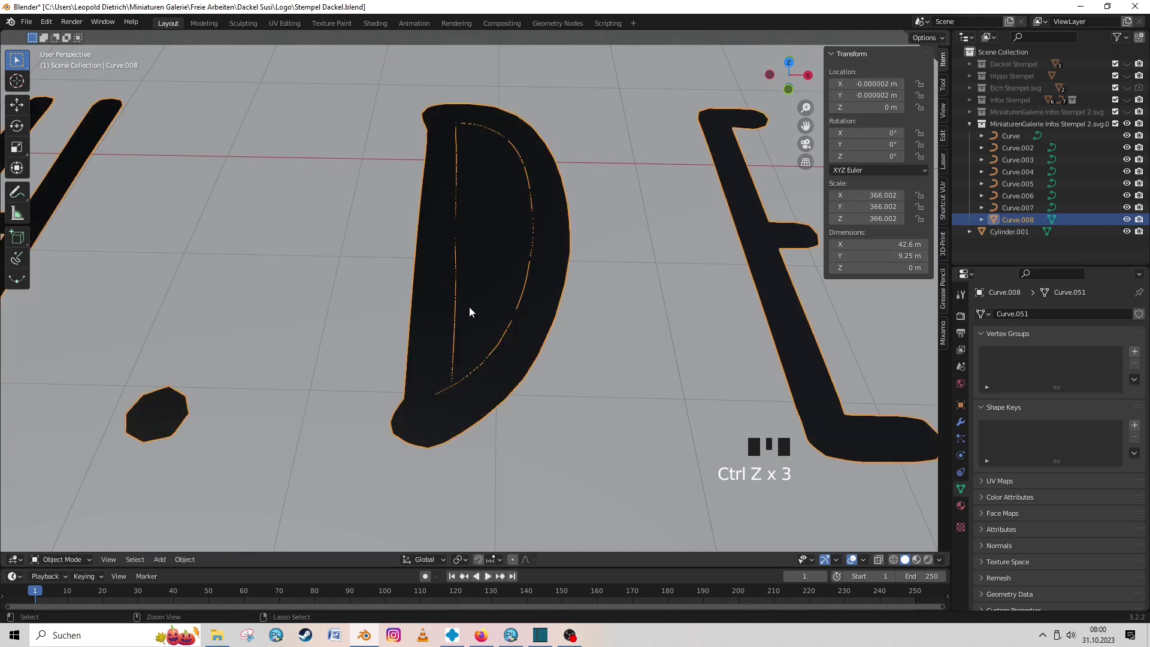
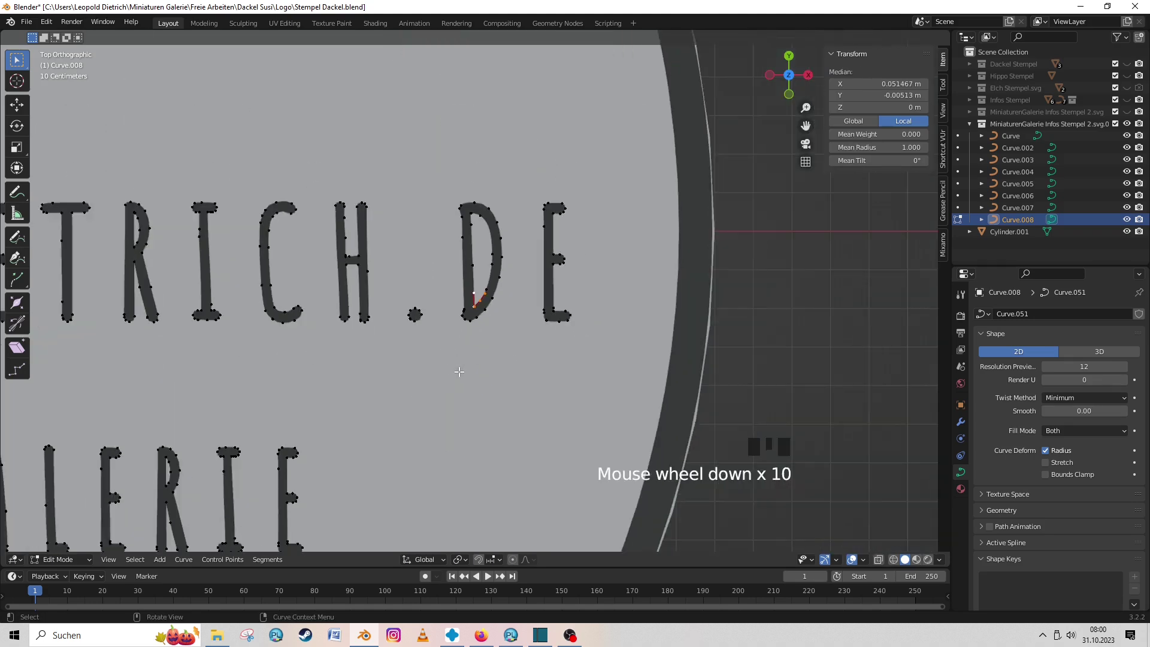
Step: Select all imported curve pieces, convert them to meshes and join them with Ctrl+J
{"action": "left_click", "coordinate": [531, 174]}
{"action": "scroll", "scroll_direction": "down", "scroll_amount": 3}
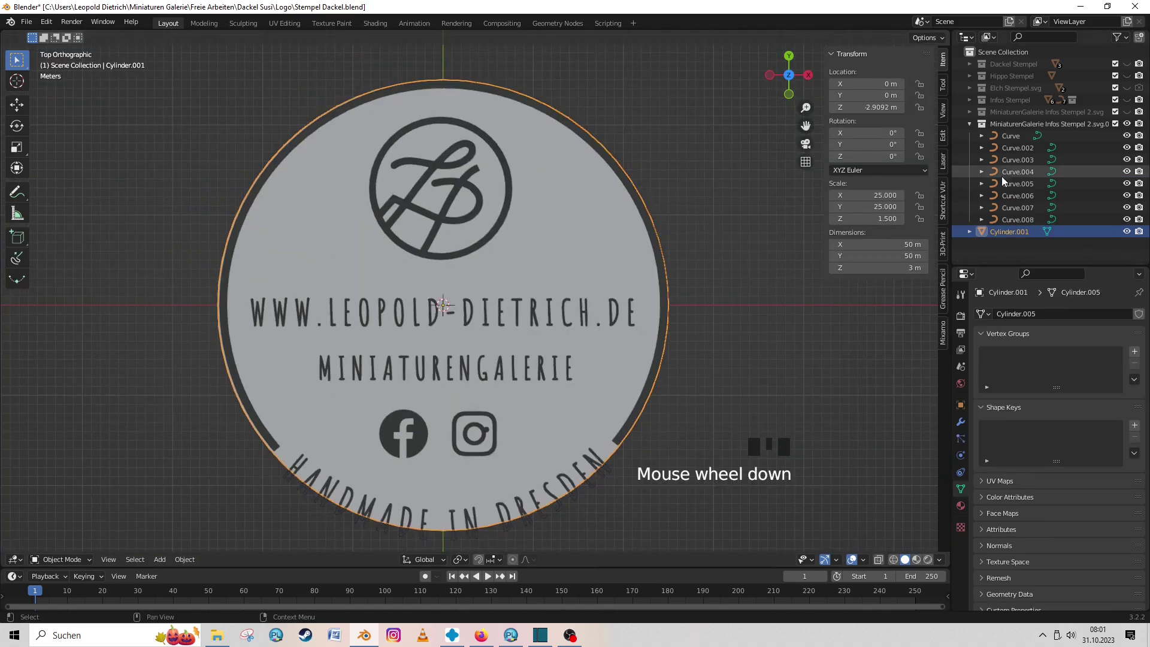
{"action": "left_click_drag", "start_coordinate": [1014, 142], "coordinate": [662, 269]}
{"action": "left_click_drag", "start_coordinate": [661, 269], "coordinate": [630, 324]}
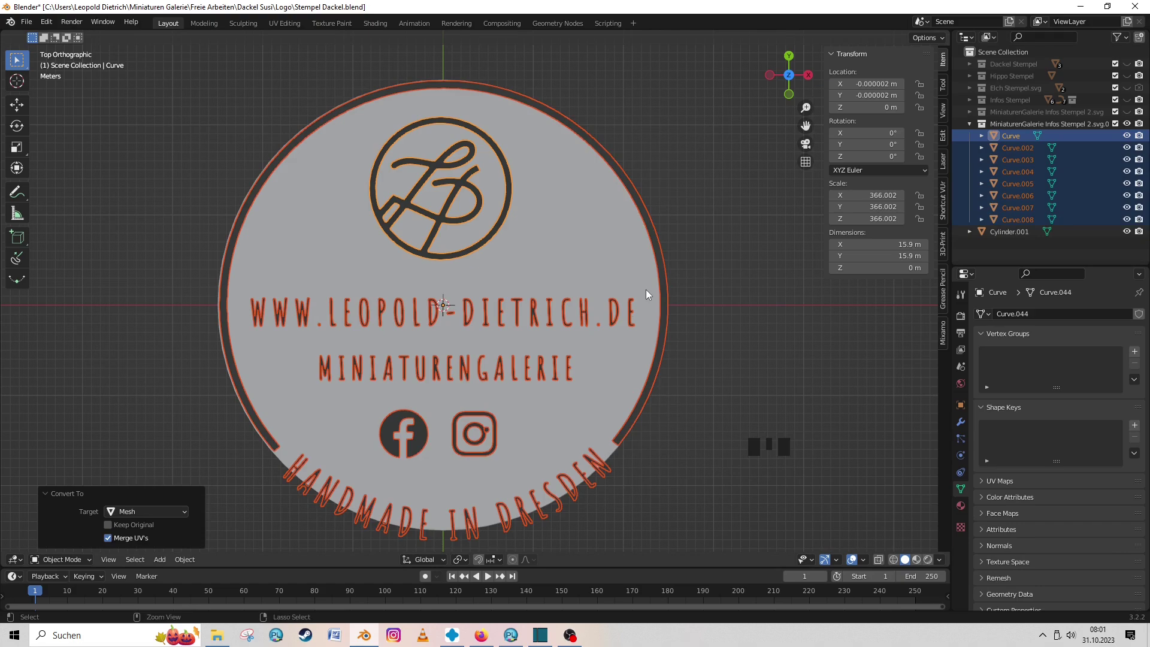
{"action": "key", "text": "ctrl+j"}
Step: Inspect the joined lettering mesh and remove its material in the properties panel
{"action": "middle_click", "coordinate": [668, 306]}
{"action": "scroll", "scroll_direction": "up", "scroll_amount": 3}
{"action": "scroll", "scroll_direction": "down", "scroll_amount": 3}
{"action": "left_click_drag", "start_coordinate": [429, 331], "coordinate": [967, 507]}
{"action": "left_click", "coordinate": [967, 507]}
{"action": "left_click", "coordinate": [1148, 328]}
{"action": "scroll", "scroll_direction": "down", "scroll_amount": 3}
{"action": "middle_click", "coordinate": [585, 286]}
Step: Enter edit mode on the combined lettering mesh to extrude it
{"action": "key", "text": "Tab"}
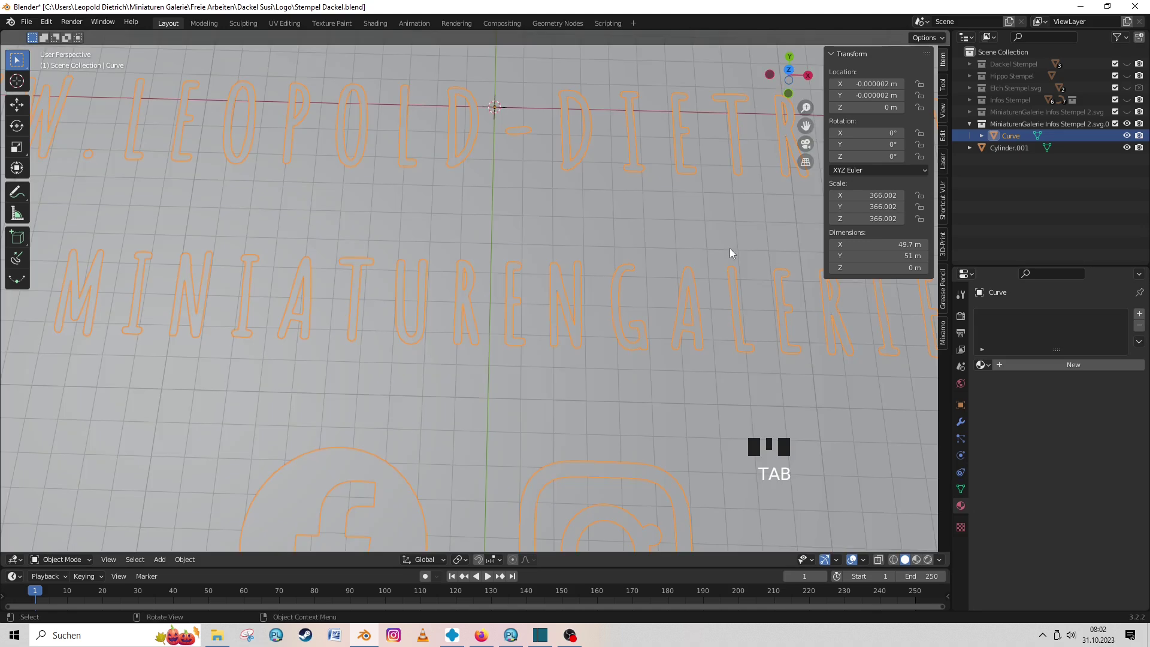
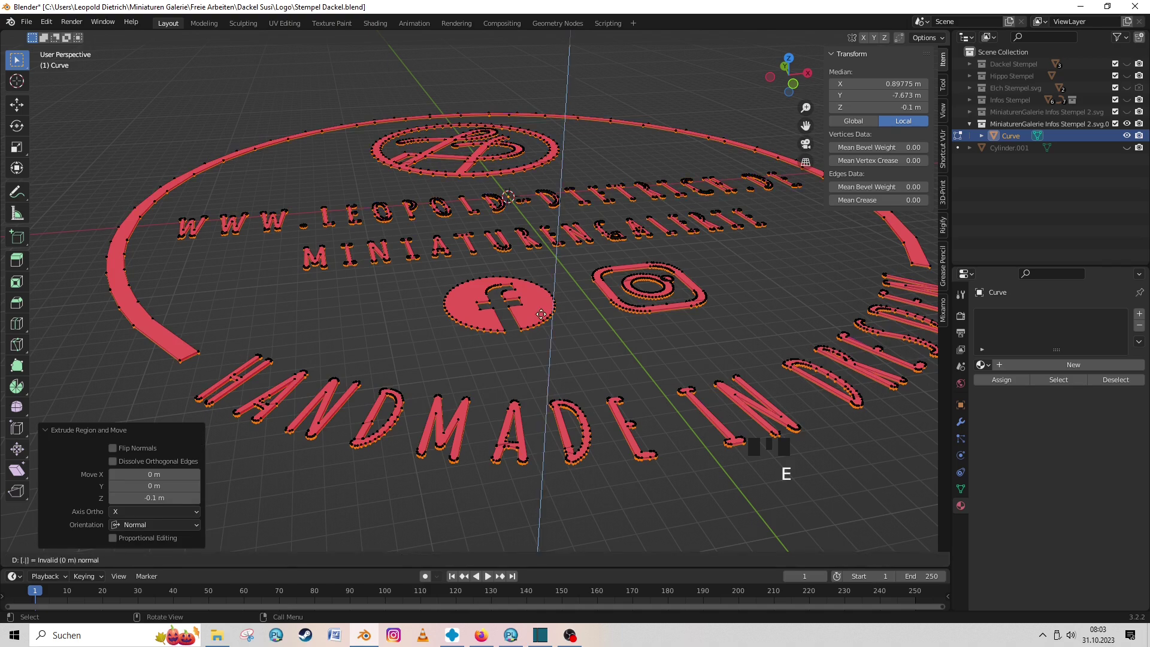
Step: Select every face, fatten them 3 m along normals with Alt+S and view from the front
{"action": "scroll", "scroll_direction": "up", "scroll_amount": 3}
{"action": "key", "text": "2"}
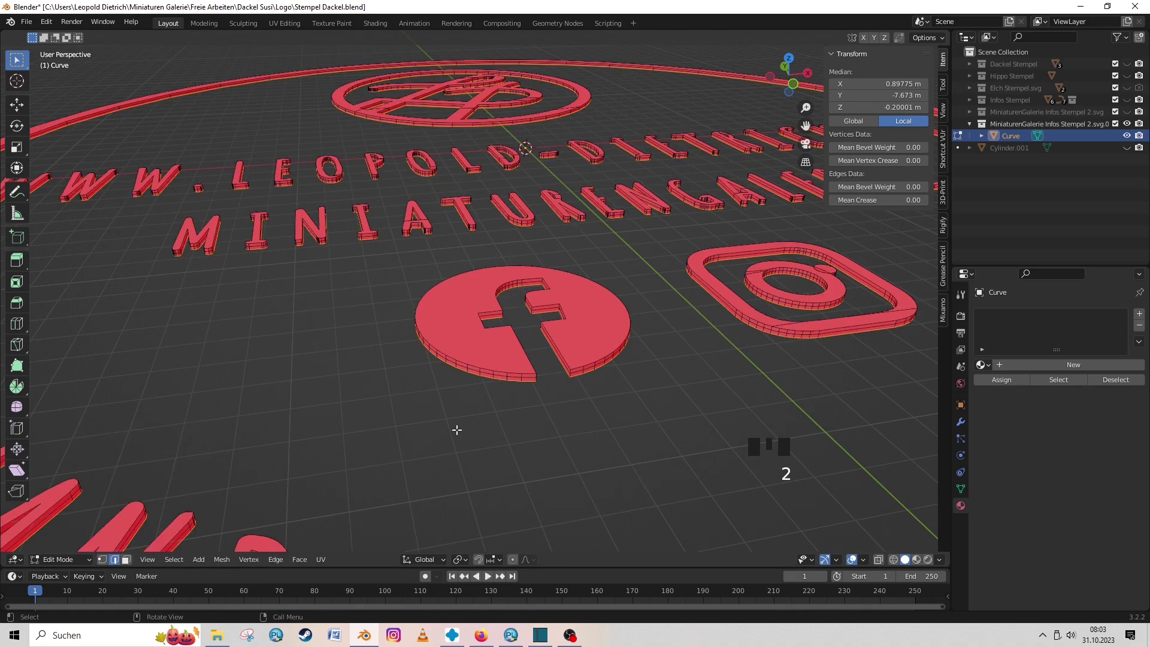
{"action": "key", "text": "alt+s"}
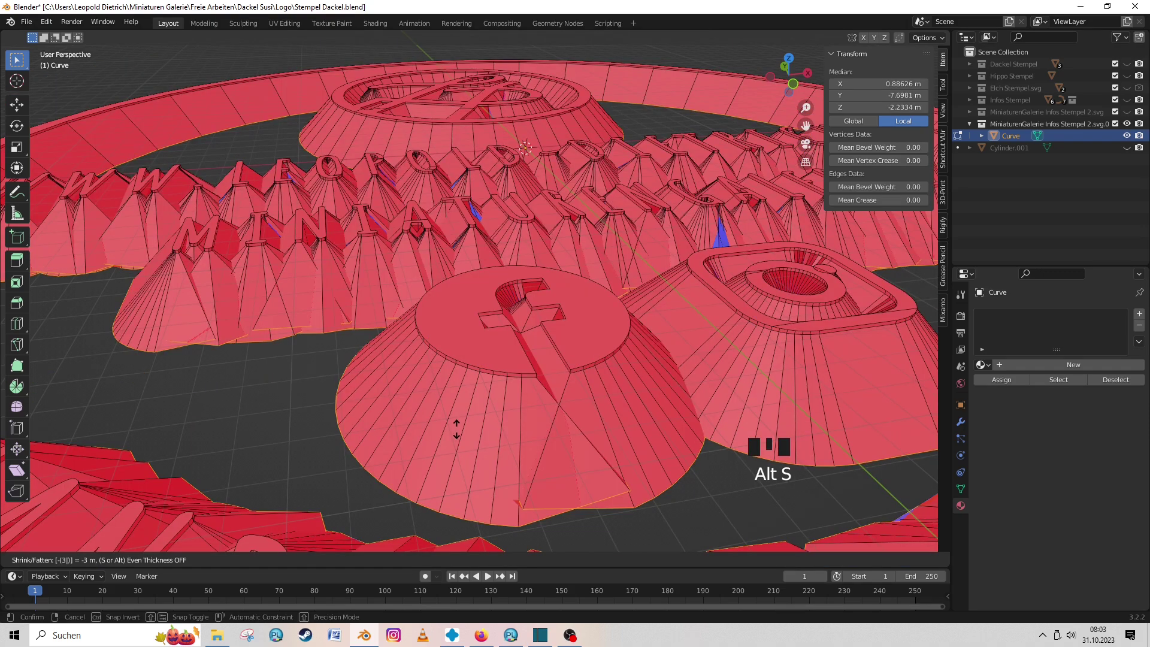
{"action": "scroll", "scroll_direction": "down", "scroll_amount": 3}
{"action": "key", "text": "KP_1"}
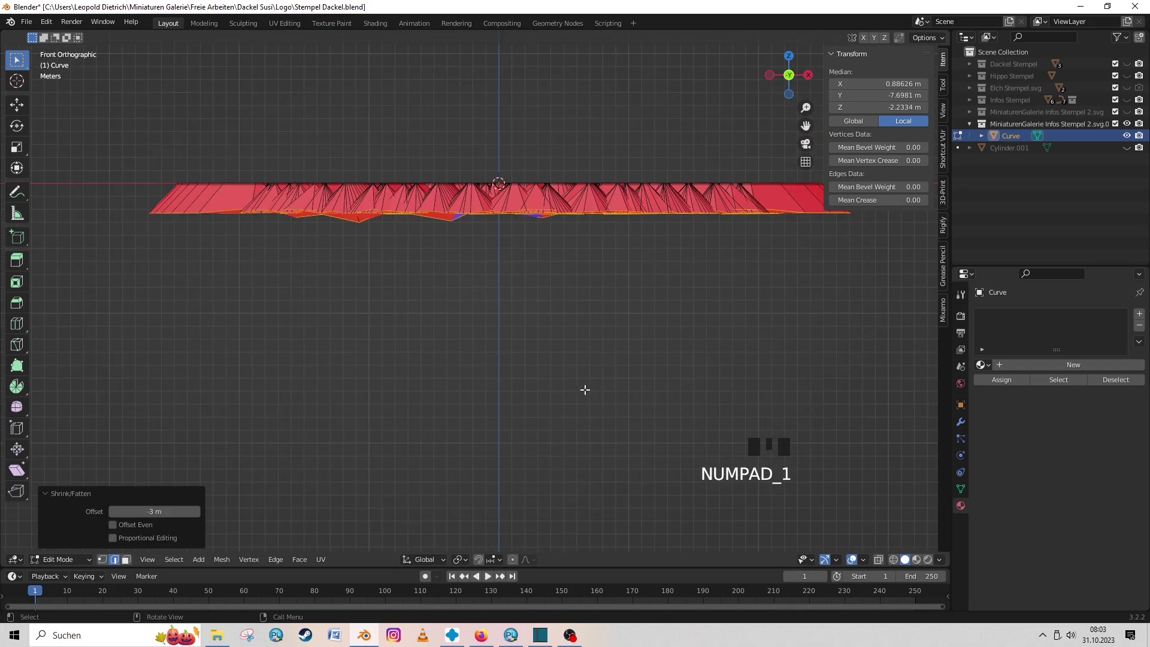
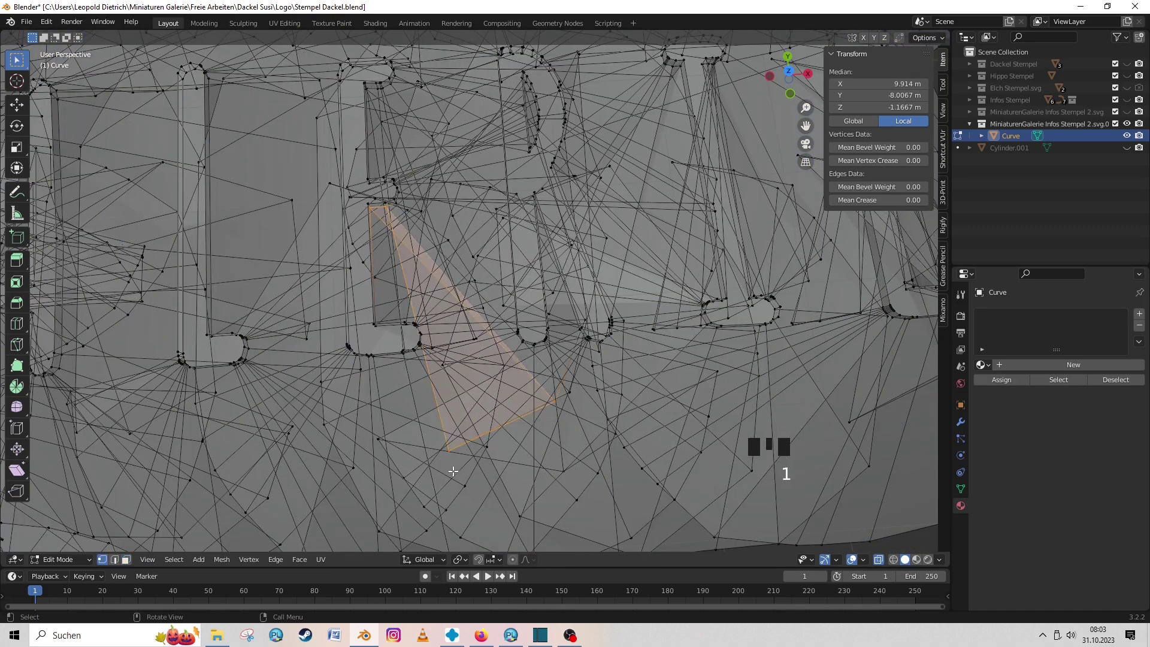
Step: From top view, move the stray GALERIE lettering vertex about 0.41 m into place on the base
{"action": "key", "text": "alt+z"}
{"action": "key", "text": "KP_7"}
{"action": "key", "text": "g"}
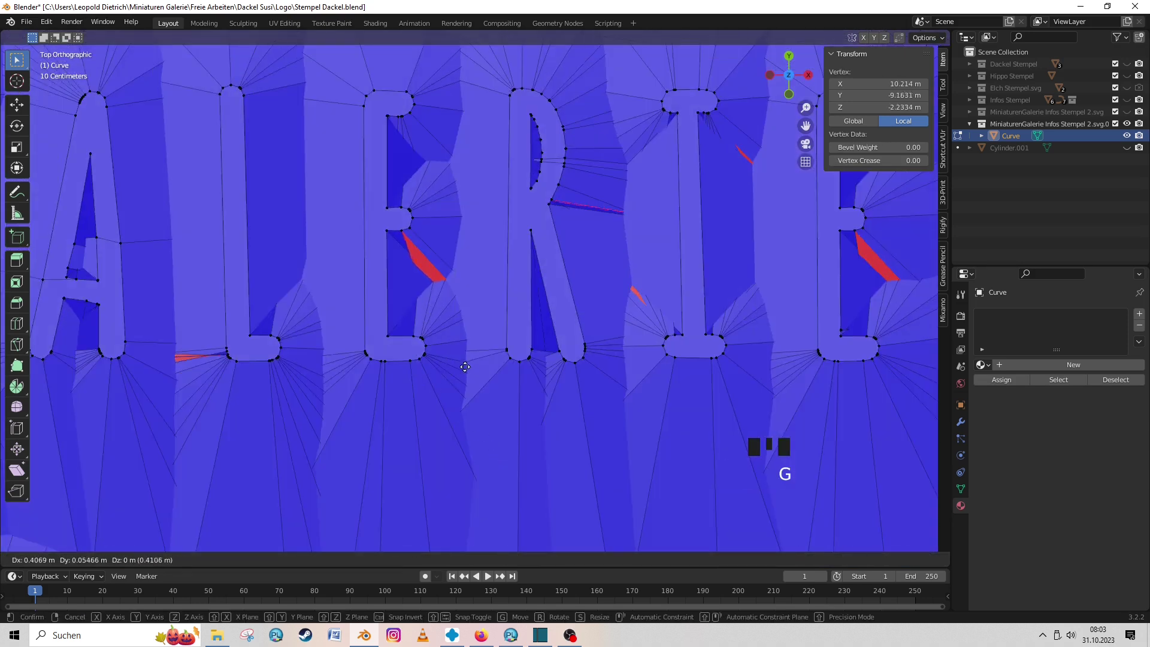
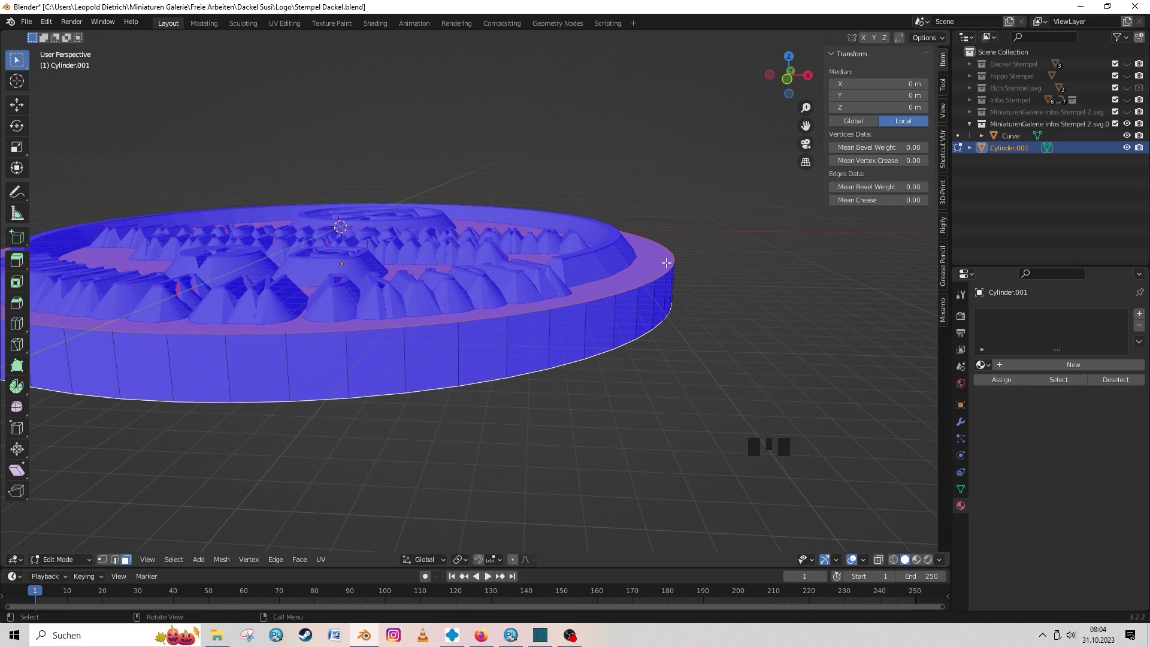
Step: Bevel the cylinder base's top edge into a rounded rim, then start the STL export
{"action": "key", "text": "ctrl+b"}
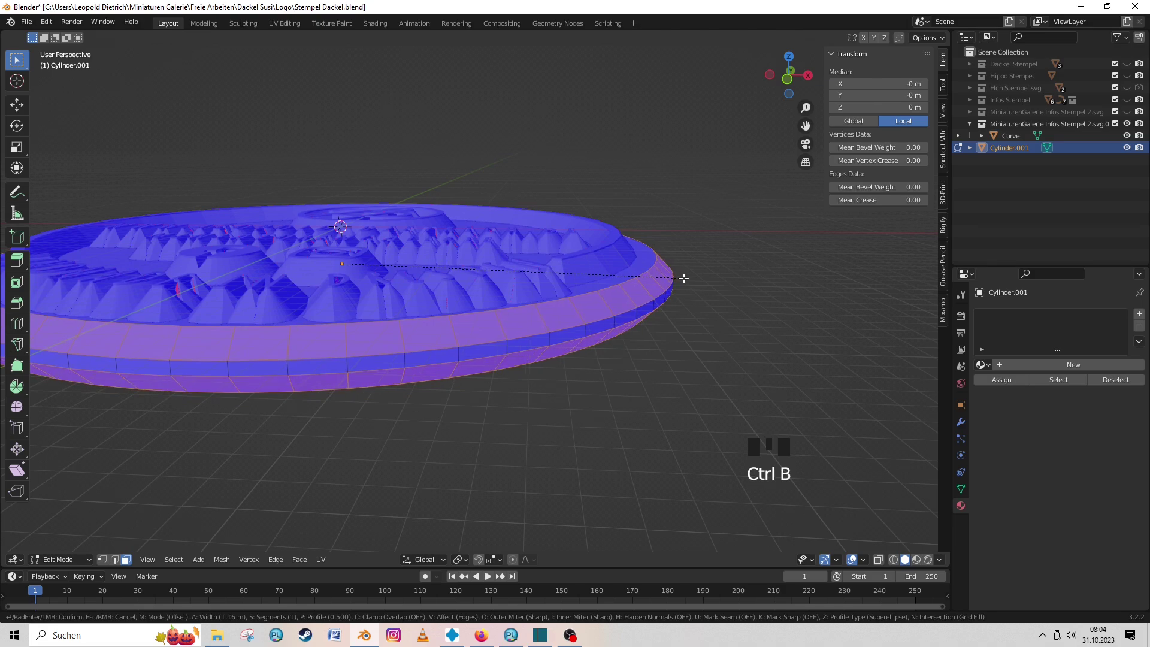
{"action": "scroll", "scroll_direction": "down", "scroll_amount": 3}
{"action": "key", "text": "Tab"}
{"action": "left_click_drag", "start_coordinate": [613, 231], "coordinate": [611, 313]}
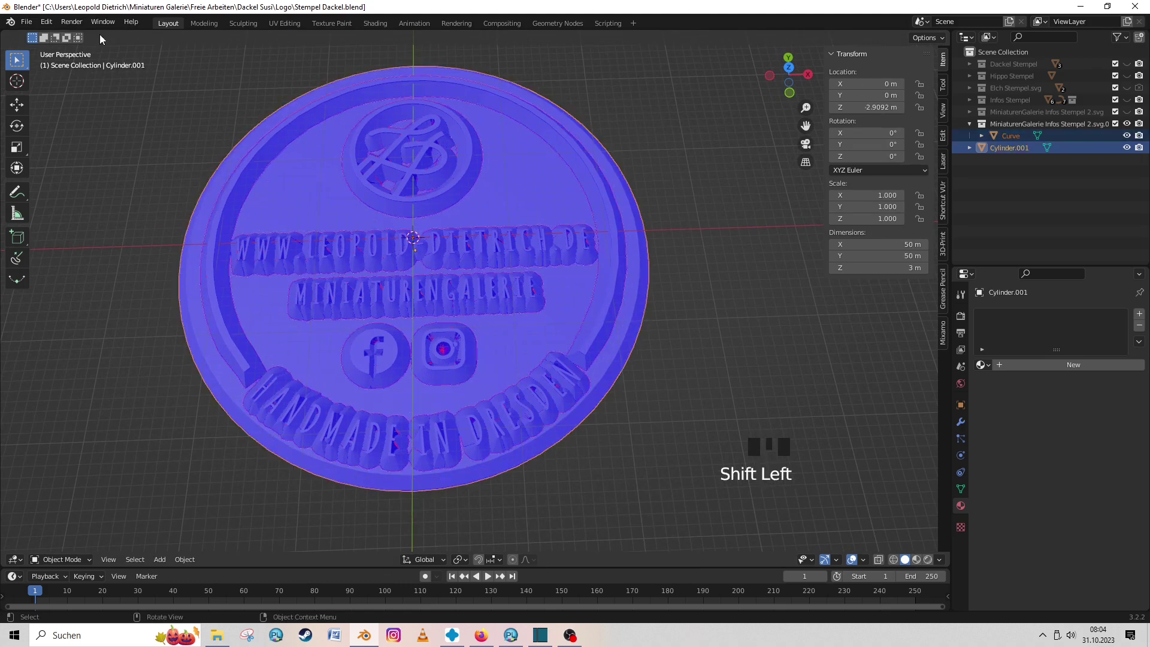